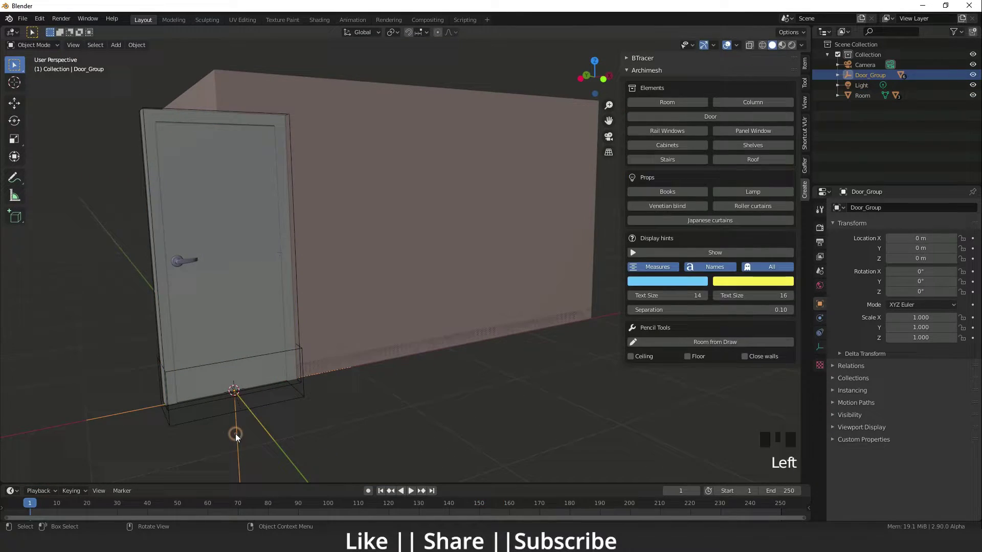
# Slide the Door_Group along the wall on the X axis to its new position.
pyautogui.press('w')
pyautogui.press('w')
pyautogui.click(269, 388)
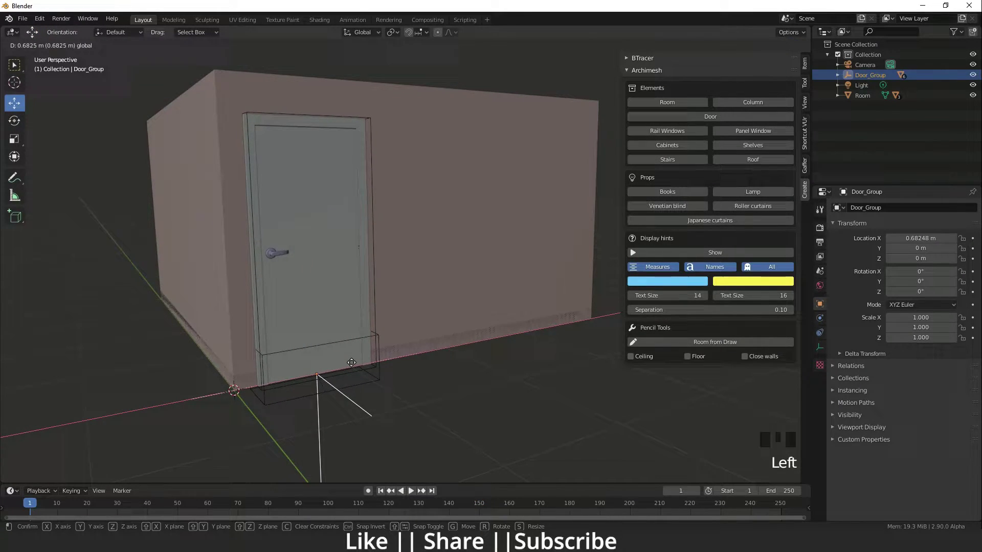
# Turn the door assembly about 180° around its vertical axis to face the other way.
pyautogui.scroll(3)
pyautogui.moveTo(340, 398); pyautogui.dragTo(390, 353)
pyautogui.scroll(3)
pyautogui.scroll(-3)
pyautogui.moveTo(379, 298); pyautogui.dragTo(378, 318)
pyautogui.scroll(3)
pyautogui.moveTo(353, 352); pyautogui.dragTo(370, 348)
pyautogui.scroll(3)
pyautogui.click(394, 423)
pyautogui.click(406, 378)
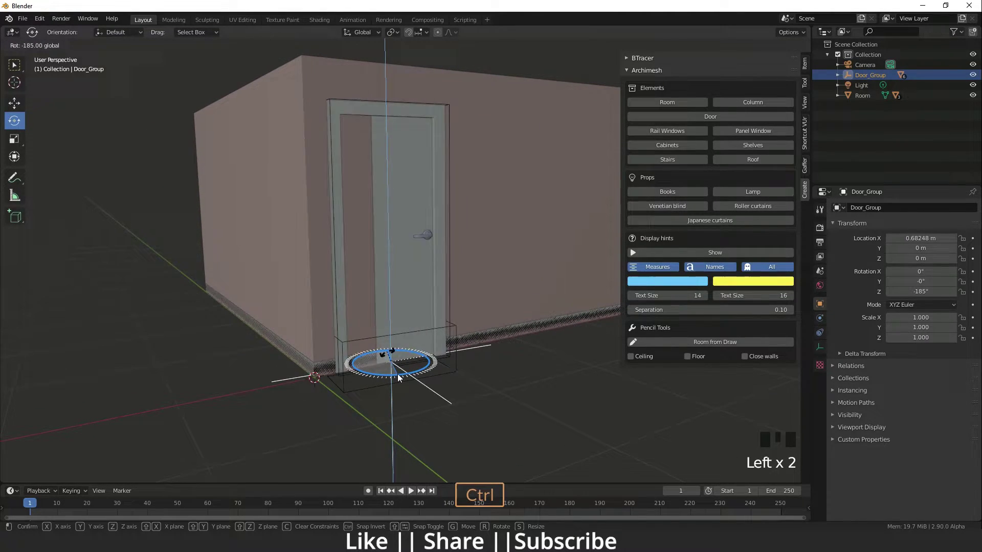
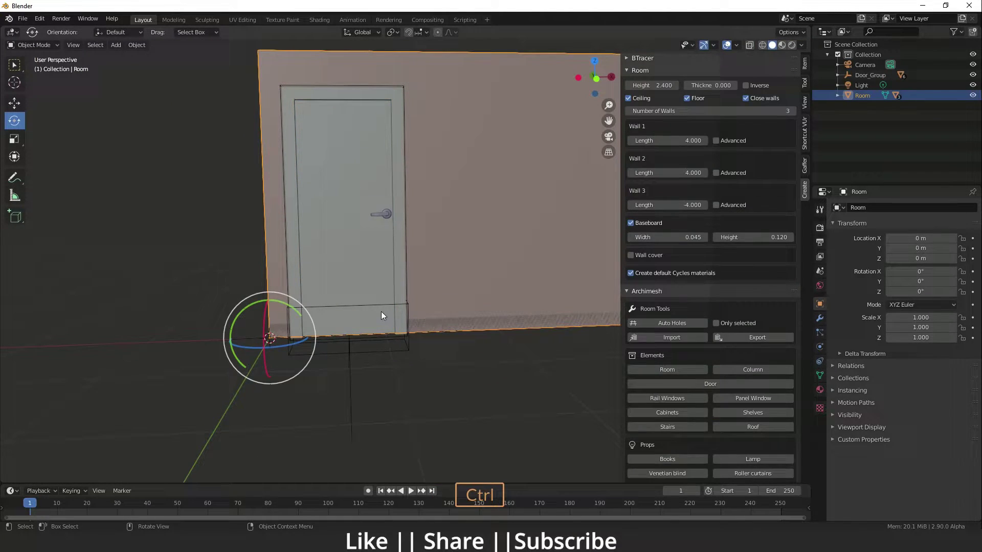
# Undo the last changes, then swing the door panel open about 83° around its vertical axis.
pyautogui.press('ctrl+z')
pyautogui.moveTo(426, 324); pyautogui.dragTo(334, 332)
pyautogui.click(335, 332)
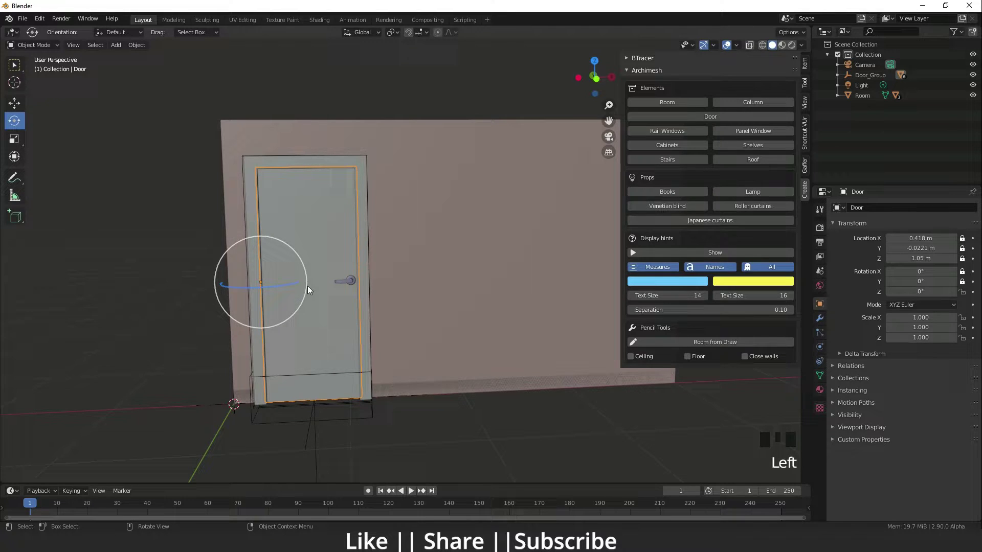
pyautogui.click(287, 289)
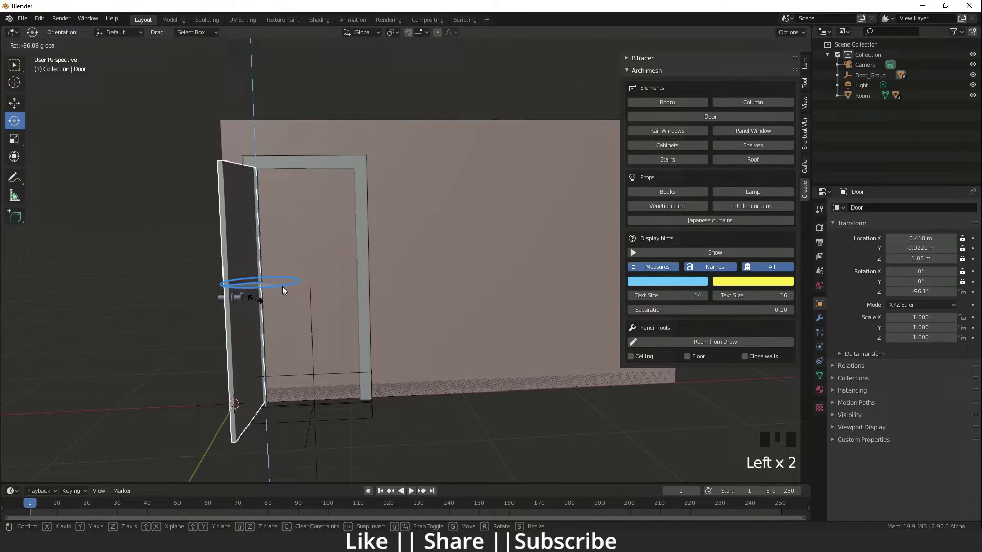
pyautogui.moveTo(286, 318); pyautogui.dragTo(365, 251)
pyautogui.click(365, 251)
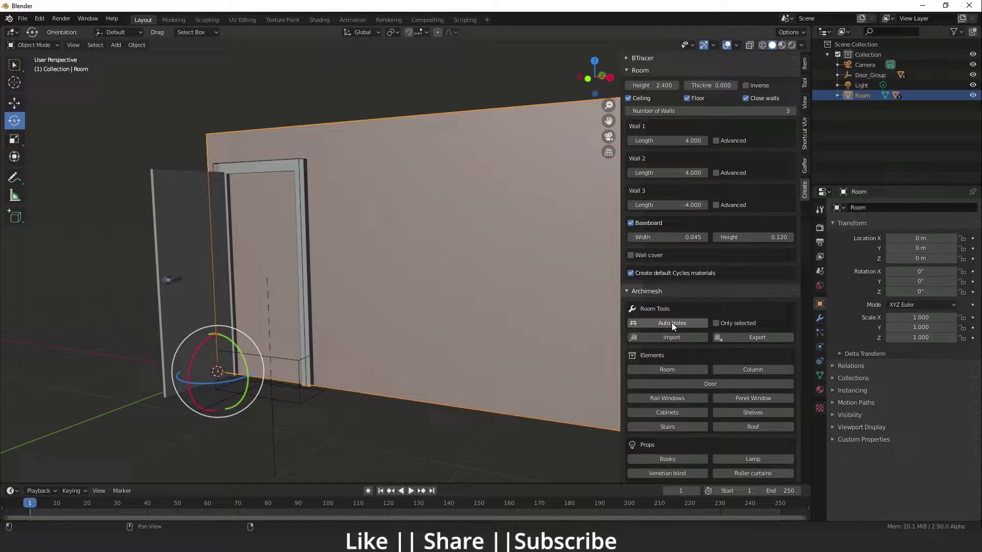
# Cut the doorway opening through the room wall with Auto Holes and inspect it from several angles.
pyautogui.click(674, 327)
pyautogui.moveTo(273, 281); pyautogui.dragTo(275, 296)
pyautogui.scroll(3)
pyautogui.scroll(-3)
pyautogui.moveTo(289, 305); pyautogui.dragTo(308, 289)
pyautogui.scroll(-3)
pyautogui.moveTo(313, 314); pyautogui.dragTo(360, 367)
pyautogui.click(361, 366)
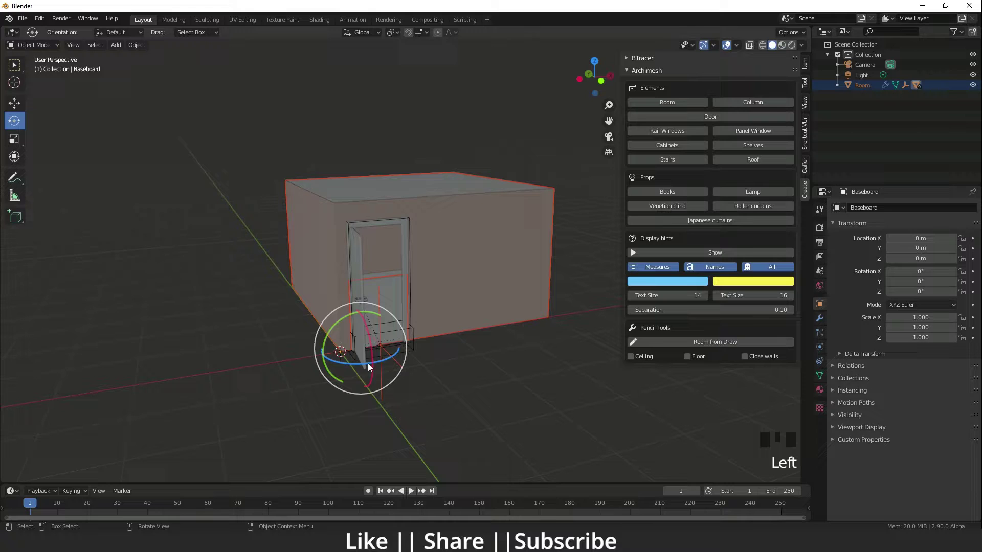
pyautogui.click(364, 282)
pyautogui.click(349, 301)
pyautogui.scroll(-3)
pyautogui.moveTo(337, 359); pyautogui.dragTo(334, 343)
pyautogui.scroll(3)
pyautogui.moveTo(355, 338); pyautogui.dragTo(770, 138)
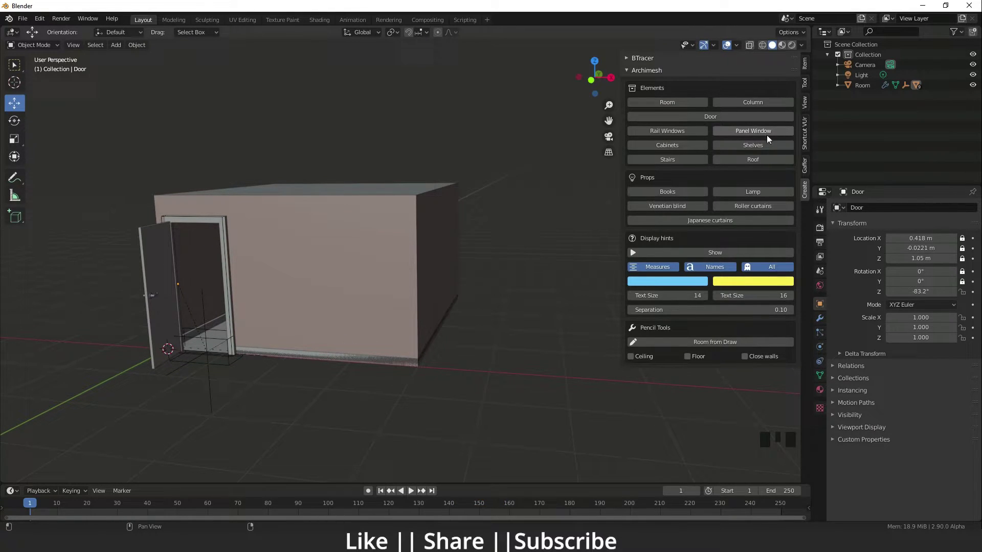
# Select all the room and door objects and delete them.
pyautogui.scroll(3)
pyautogui.moveTo(427, 309); pyautogui.dragTo(424, 265)
pyautogui.scroll(-3)
pyautogui.scroll(-3)
pyautogui.click(240, 145)
pyautogui.press('Delete')
pyautogui.press('Delete')
# Add an Archimesh wall cabinet mounted at 1.5 m and look around it.
pyautogui.scroll(3)
pyautogui.moveTo(329, 294); pyautogui.dragTo(682, 150)
pyautogui.moveTo(682, 151); pyautogui.dragTo(378, 301)
pyautogui.scroll(3)
pyautogui.moveTo(303, 274); pyautogui.dragTo(47, 193)
pyautogui.moveTo(47, 194); pyautogui.dragTo(91, 284)
pyautogui.moveTo(92, 284); pyautogui.dragTo(295, 219)
pyautogui.scroll(-3)
pyautogui.moveTo(391, 230); pyautogui.dragTo(438, 217)
pyautogui.scroll(3)
# Switch the cabinet Type to Floor, giving a base unit with countertop and baseboard at 0.16 m.
pyautogui.middleClick(446, 238)
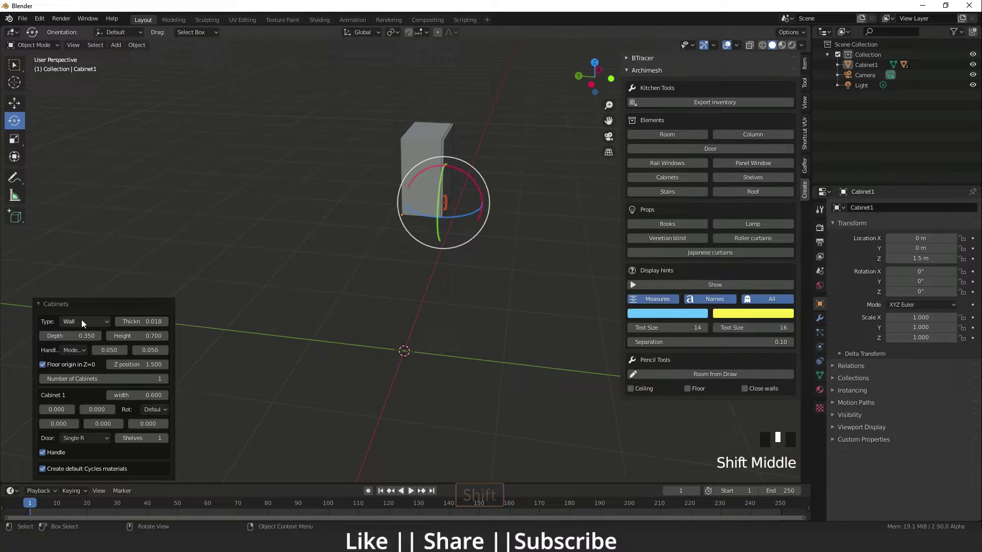
pyautogui.moveTo(86, 326); pyautogui.dragTo(165, 361)
pyautogui.scroll(3)
pyautogui.moveTo(417, 352); pyautogui.dragTo(361, 365)
pyautogui.scroll(3)
pyautogui.moveTo(337, 342); pyautogui.dragTo(48, 441)
pyautogui.click(48, 440)
pyautogui.click(47, 440)
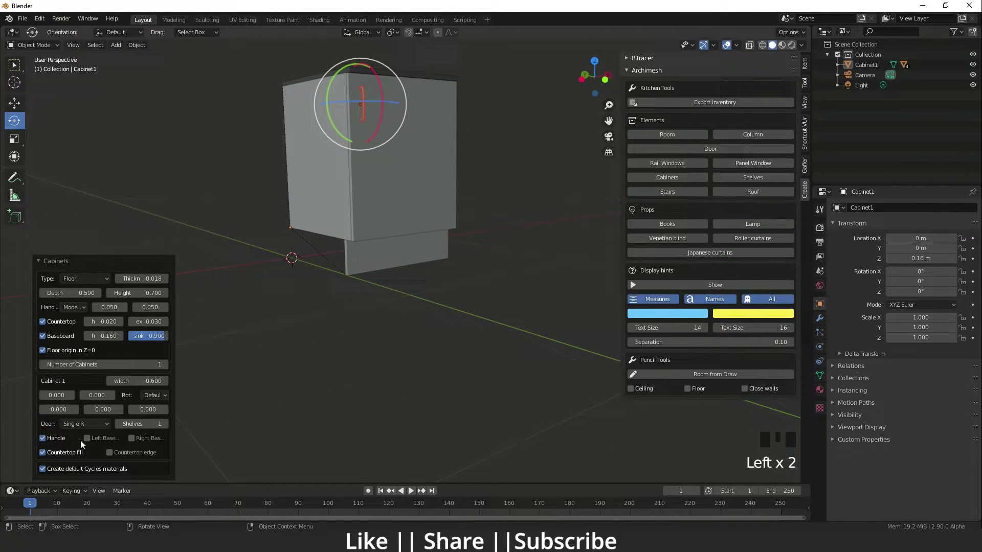
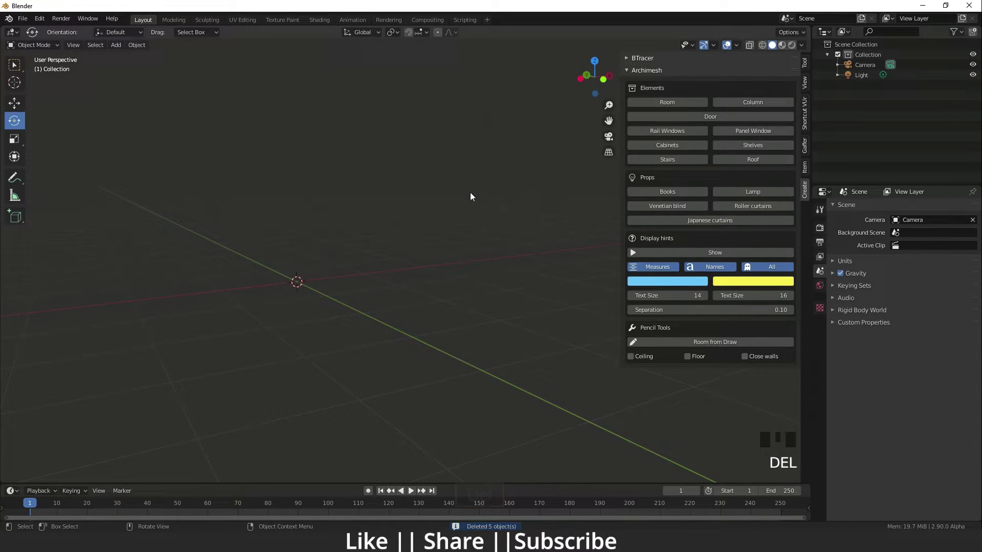
# Add an Archimesh rectangular staircase with 12 steps and inspect it from around.
pyautogui.click(680, 164)
pyautogui.scroll(3)
pyautogui.moveTo(272, 315); pyautogui.dragTo(329, 283)
pyautogui.scroll(3)
pyautogui.middleClick(305, 329)
pyautogui.moveTo(149, 370); pyautogui.dragTo(108, 390)
pyautogui.moveTo(478, 249); pyautogui.dragTo(417, 245)
pyautogui.scroll(3)
pyautogui.middleClick(395, 272)
pyautogui.scroll(-3)
pyautogui.moveTo(101, 373); pyautogui.dragTo(457, 203)
pyautogui.scroll(-3)
pyautogui.moveTo(417, 222); pyautogui.dragTo(439, 243)
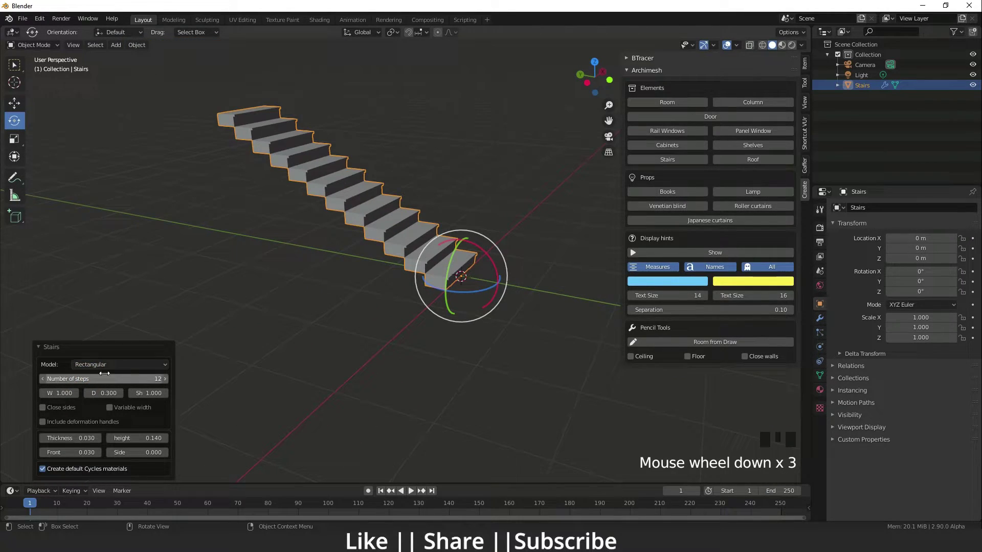
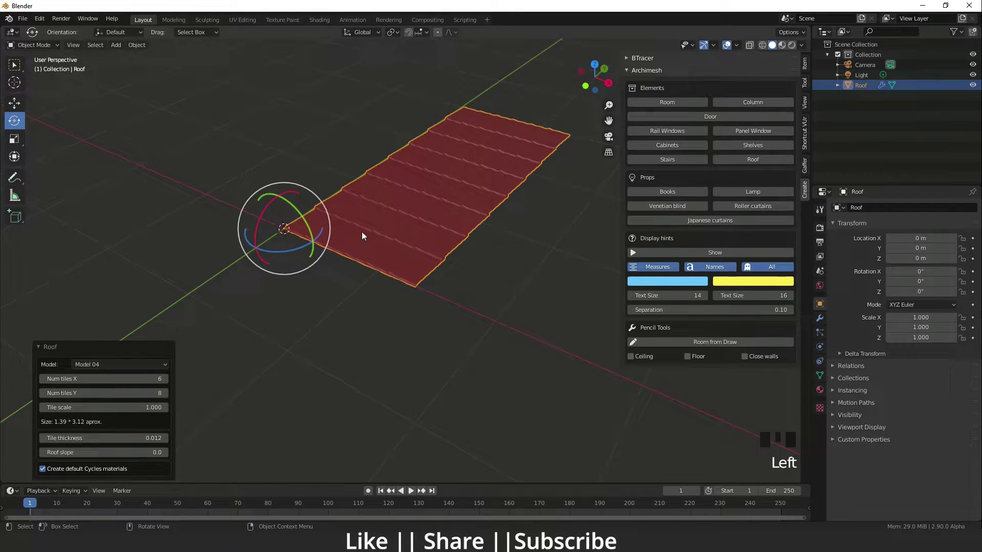
# Select the Roof object and delete it, leaving only the camera and light.
pyautogui.scroll(-3)
pyautogui.moveTo(367, 259); pyautogui.dragTo(377, 242)
pyautogui.scroll(3)
pyautogui.moveTo(391, 259); pyautogui.dragTo(391, 292)
pyautogui.scroll(-3)
pyautogui.press('Tab')
pyautogui.press('Tab')
pyautogui.press('Tab')
pyautogui.scroll(-3)
pyautogui.scroll(3)
pyautogui.click(402, 334)
pyautogui.click(519, 339)
pyautogui.press('Delete')
pyautogui.press('Delete')
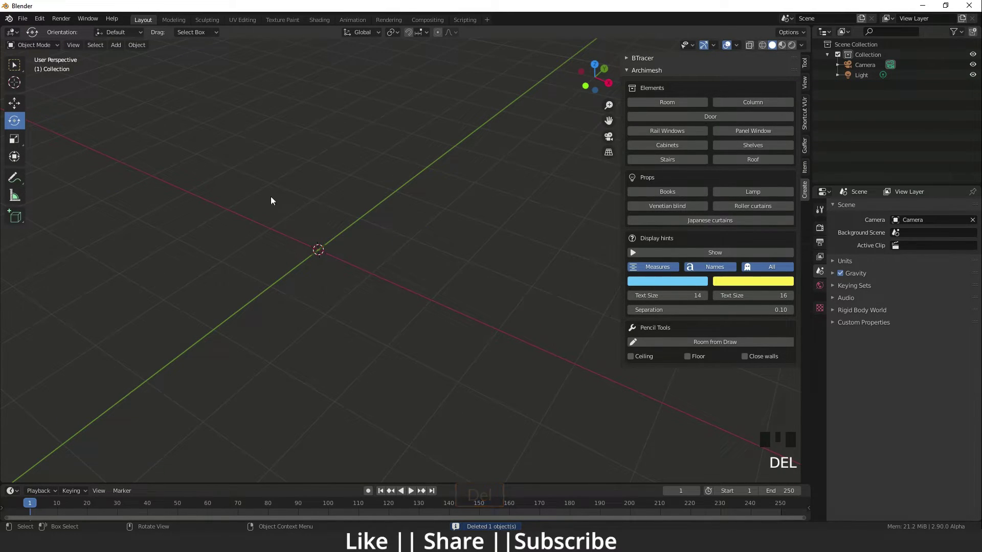
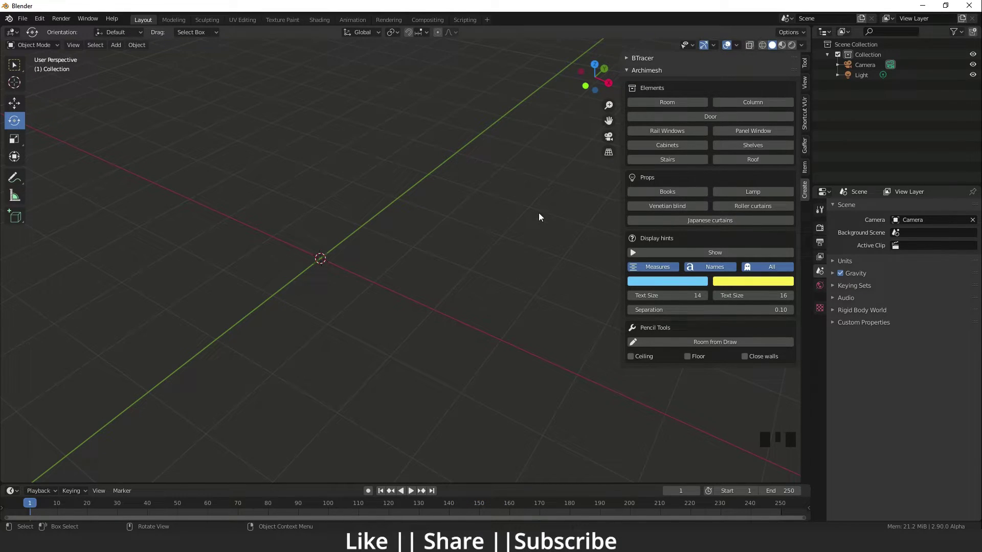
# Add an Archimesh book and raise the count to a row of 10 books.
pyautogui.moveTo(470, 239); pyautogui.dragTo(764, 243)
pyautogui.press('Delete')
pyautogui.scroll(3)
pyautogui.moveTo(353, 295); pyautogui.dragTo(680, 197)
pyautogui.click(681, 198)
pyautogui.scroll(3)
pyautogui.moveTo(240, 308); pyautogui.dragTo(165, 384)
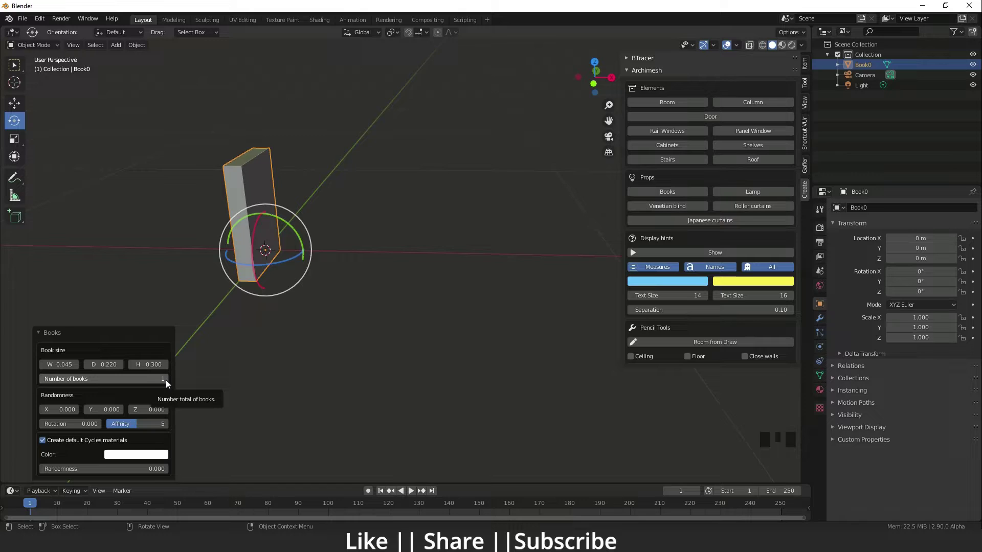
pyautogui.moveTo(172, 382); pyautogui.dragTo(102, 401)
pyautogui.moveTo(85, 382); pyautogui.dragTo(109, 397)
pyautogui.press('KP_1')
pyautogui.press('KP_0')
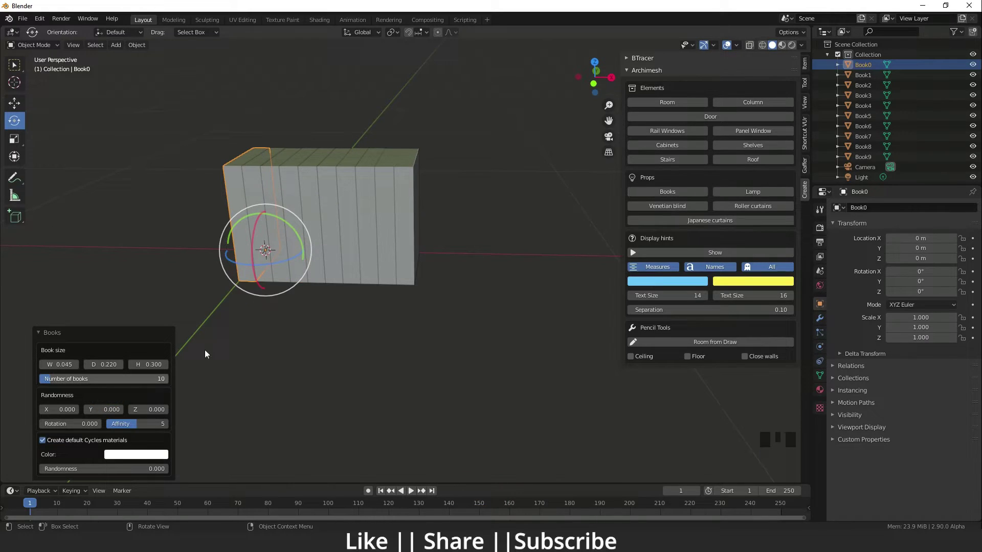
# Randomize the books' tilt, add colour variation and pick a new base colour.
pyautogui.middleClick(385, 375)
pyautogui.click(68, 425)
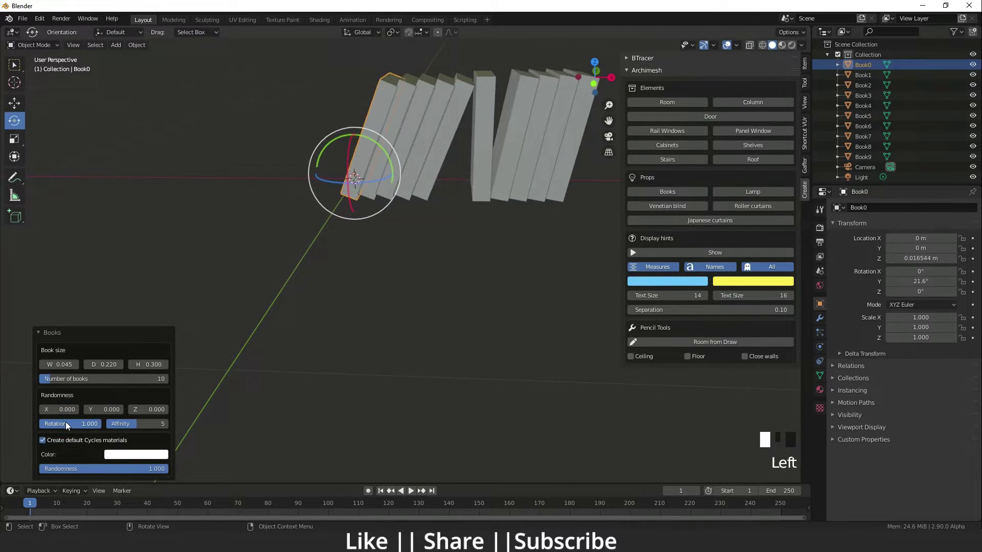
pyautogui.moveTo(414, 255); pyautogui.dragTo(143, 473)
pyautogui.click(143, 474)
pyautogui.middleClick(152, 451)
pyautogui.click(146, 459)
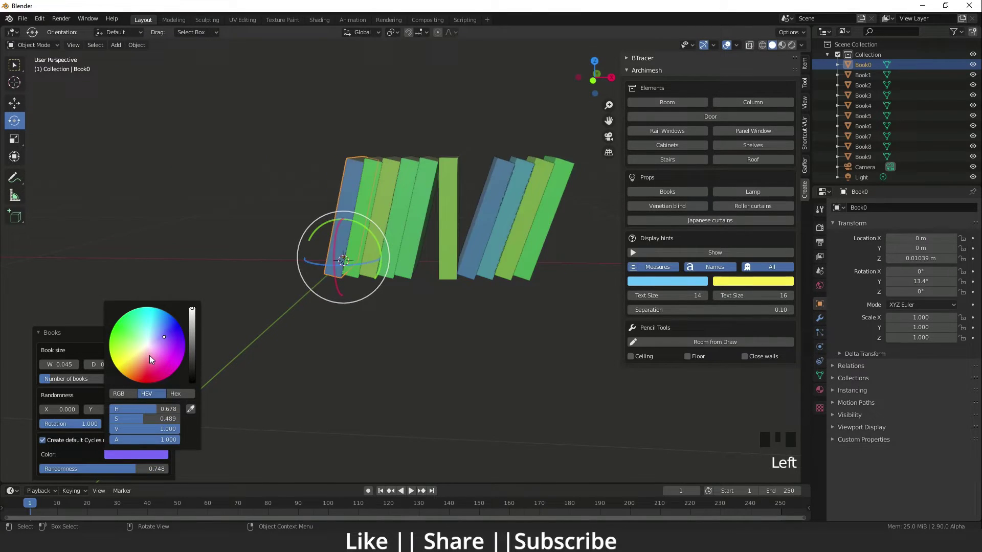
pyautogui.click(130, 470)
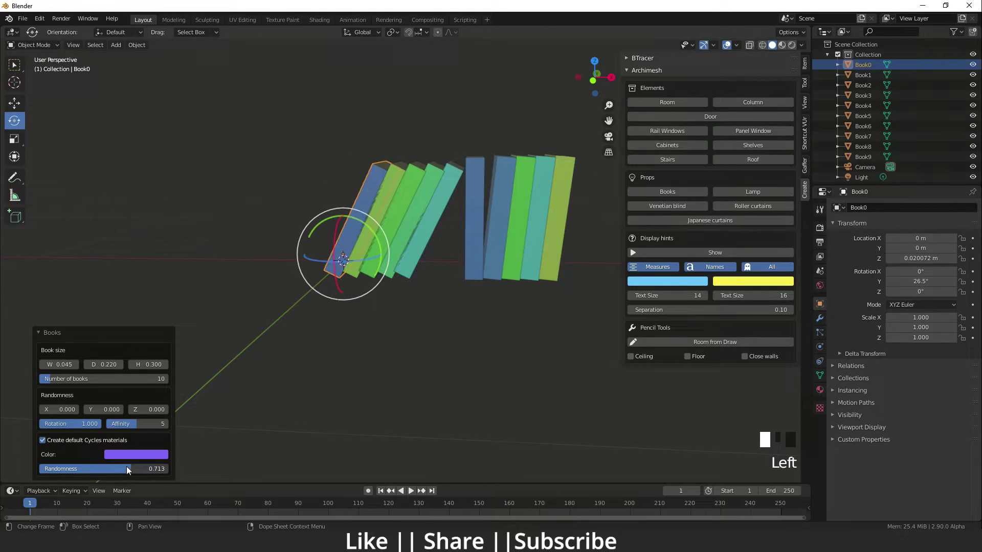
# Raise the books' Color Randomness and Affinity values further.
pyautogui.scroll(-3)
pyautogui.moveTo(371, 295); pyautogui.dragTo(138, 427)
pyautogui.click(138, 427)
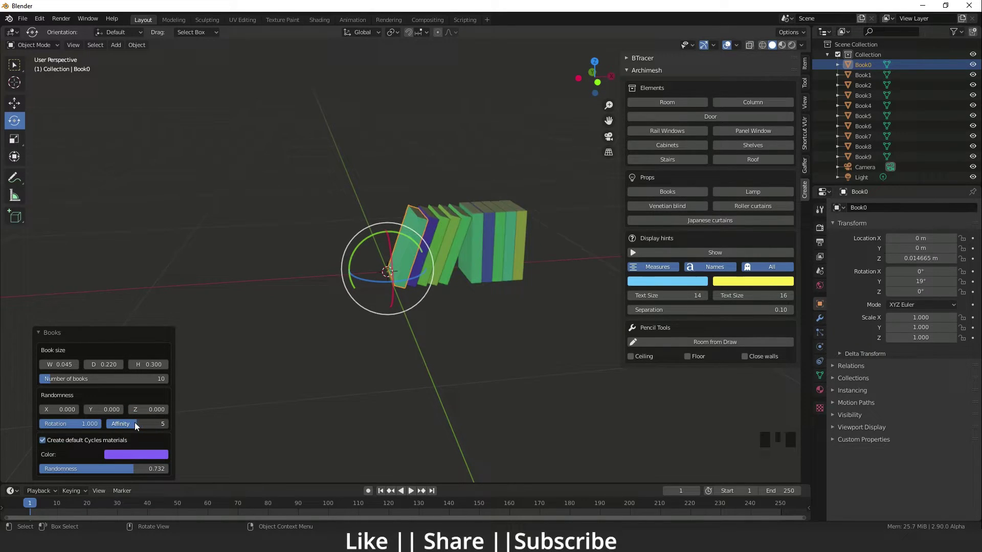
pyautogui.moveTo(431, 315); pyautogui.dragTo(398, 300)
pyautogui.scroll(3)
pyautogui.moveTo(434, 277); pyautogui.dragTo(57, 422)
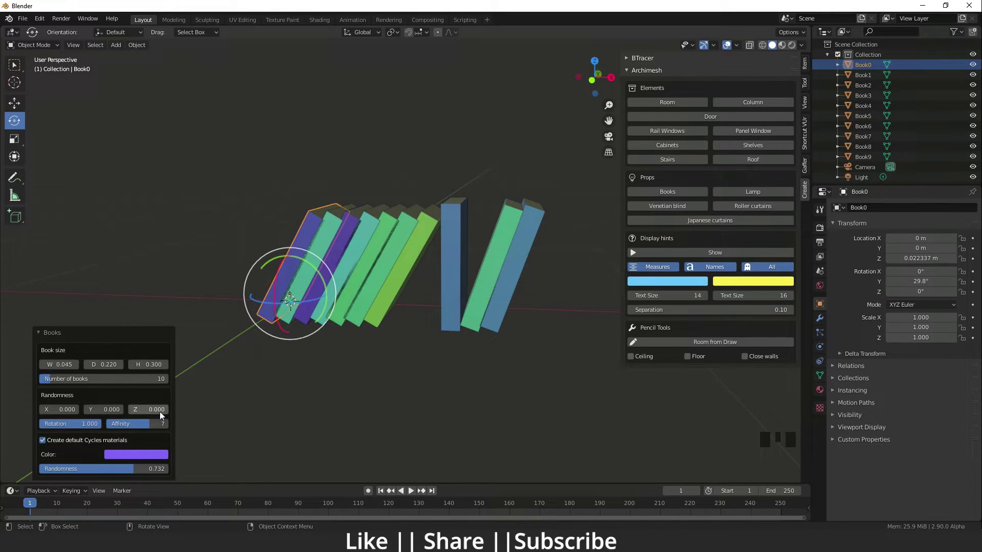
# Add a six-shelf Archimesh shelving unit around the row of books.
pyautogui.scroll(-3)
pyautogui.middleClick(447, 351)
pyautogui.scroll(3)
pyautogui.moveTo(533, 311); pyautogui.dragTo(363, 312)
pyautogui.scroll(3)
pyautogui.moveTo(395, 337); pyautogui.dragTo(419, 335)
pyautogui.scroll(-3)
pyautogui.moveTo(411, 328); pyautogui.dragTo(388, 321)
pyautogui.scroll(3)
pyautogui.scroll(-3)
pyautogui.moveTo(407, 361); pyautogui.dragTo(775, 150)
pyautogui.click(775, 150)
pyautogui.scroll(-3)
# From the front view, slide all ten books along X into the bookcase's bottom compartment.
pyautogui.middleClick(440, 264)
pyautogui.scroll(3)
pyautogui.press('`')
pyautogui.press('`')
pyautogui.click(320, 215)
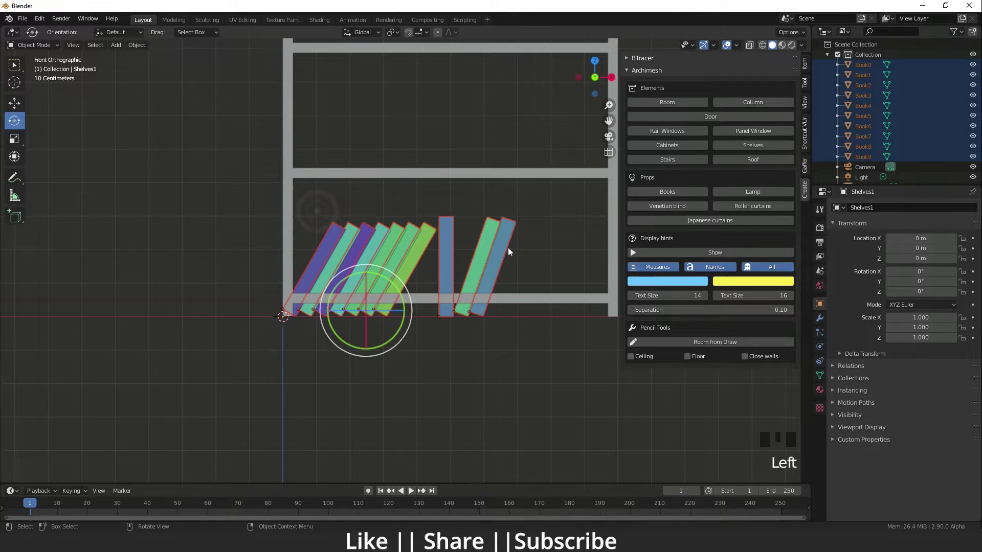
pyautogui.press('w')
pyautogui.press('w')
pyautogui.click(368, 275)
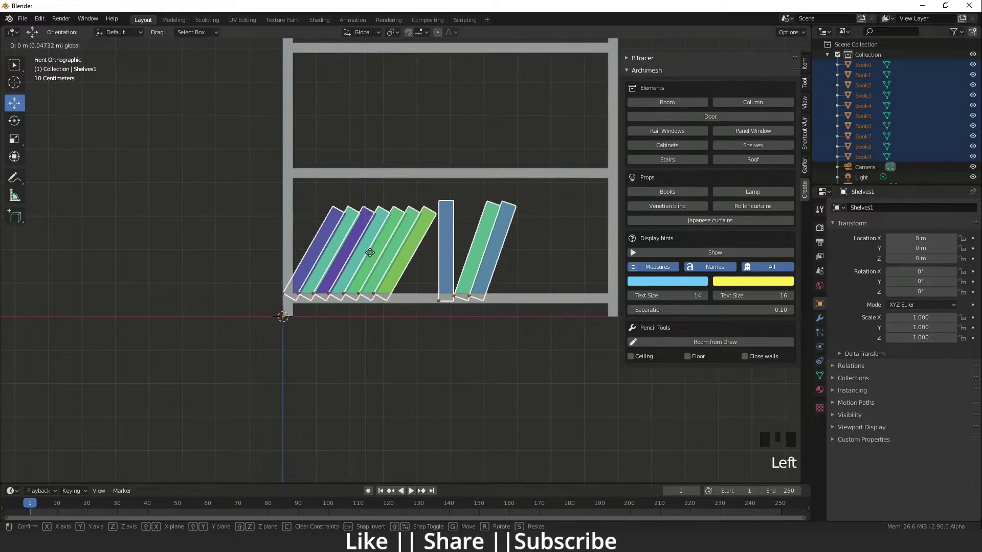
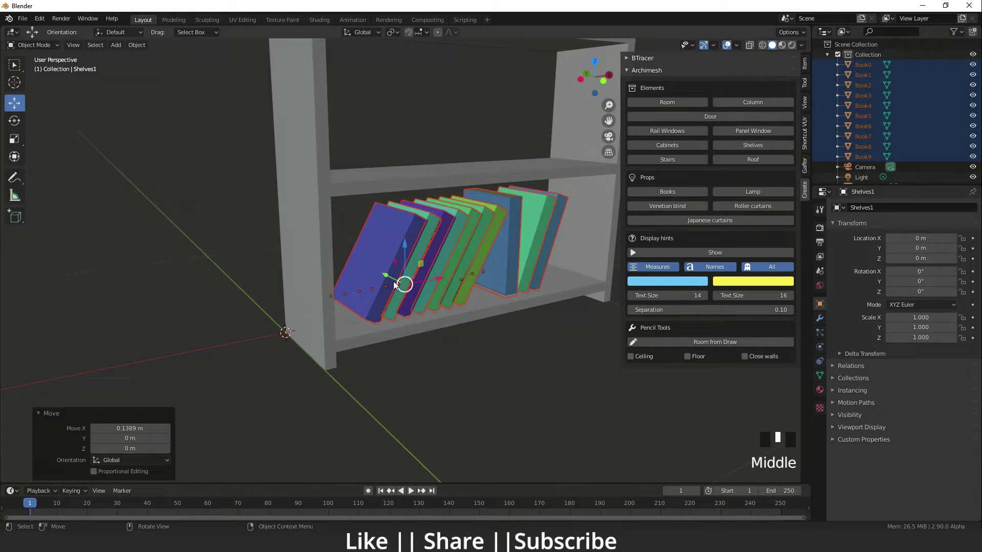
# Add a second set of randomly coloured Archimesh books to the scene.
pyautogui.click(394, 277)
pyautogui.middleClick(403, 296)
pyautogui.press('`')
pyautogui.press('`')
pyautogui.scroll(-3)
pyautogui.scroll(3)
pyautogui.moveTo(422, 270); pyautogui.dragTo(404, 335)
pyautogui.scroll(-3)
pyautogui.rightClick(193, 361)
pyautogui.press('shift+a')
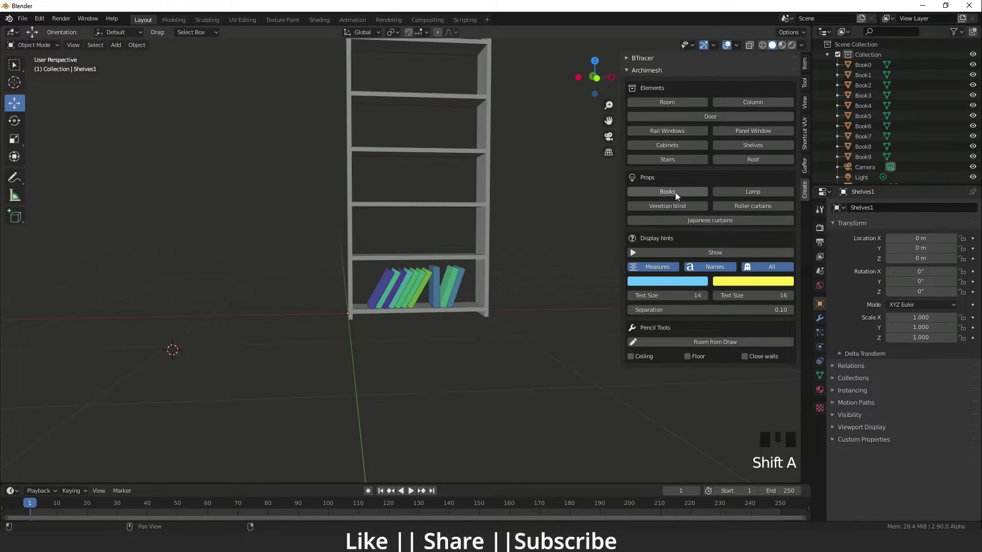
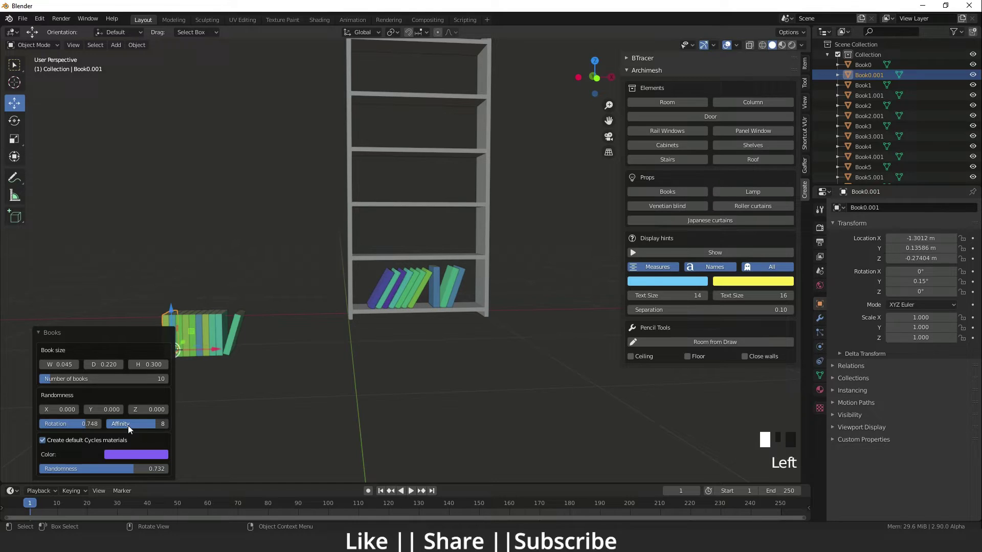
# Select the .001 books and move them up onto the shelf above the first row.
pyautogui.click(239, 377)
pyautogui.click(293, 412)
pyautogui.click(248, 351)
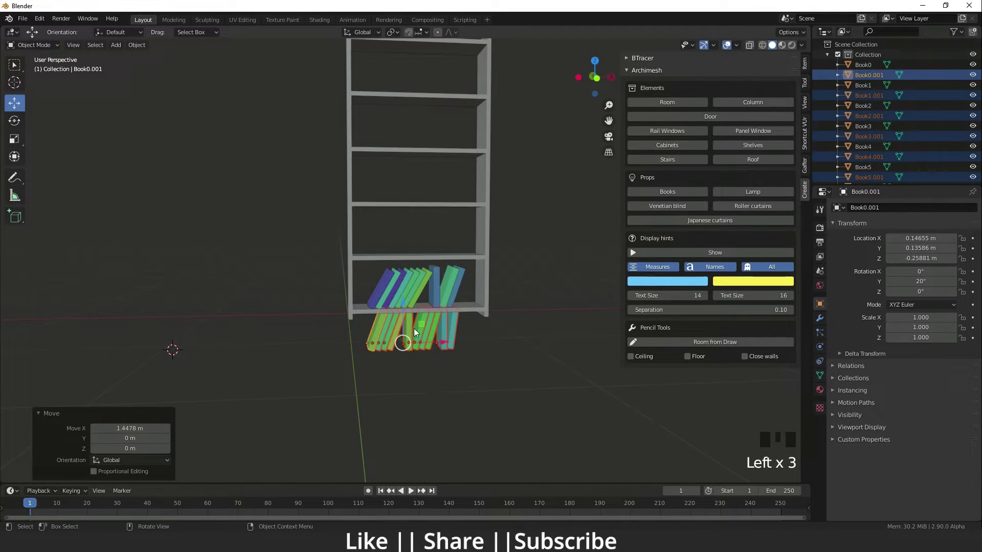
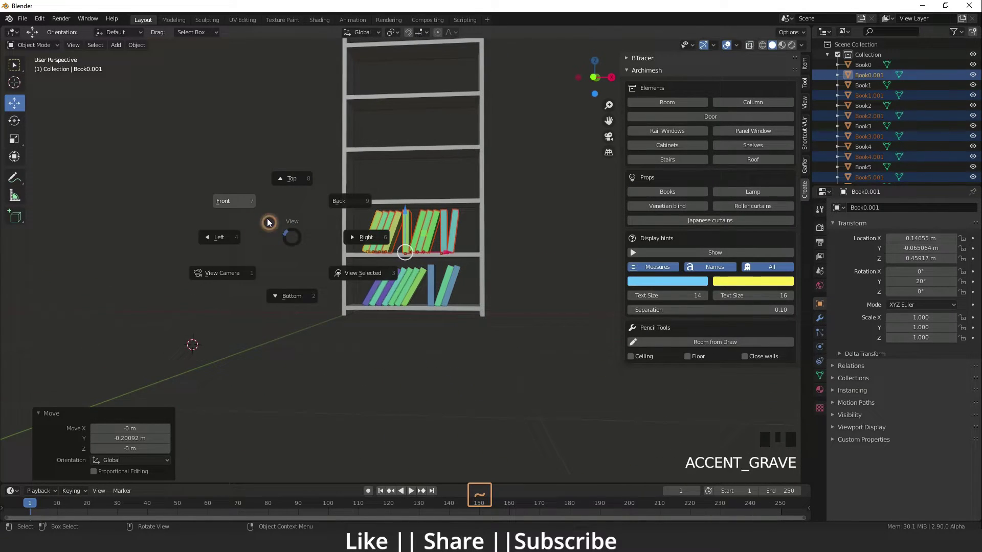
# Switch to the front view and select everything in the scene.
pyautogui.scroll(-3)
pyautogui.click(524, 357)
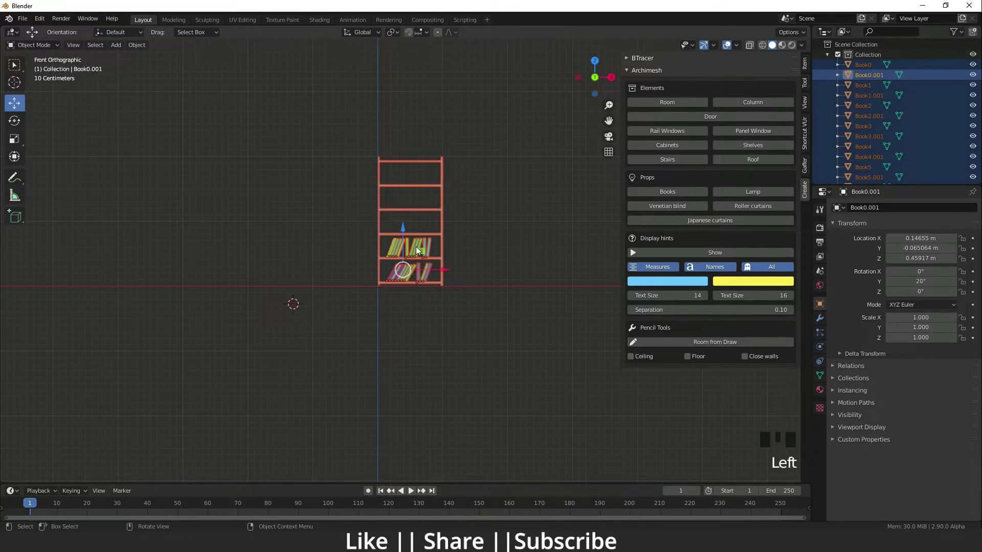
pyautogui.press('Delete')
# Delete the bookcase and all books, leaving only the camera and light.
pyautogui.press('Delete')
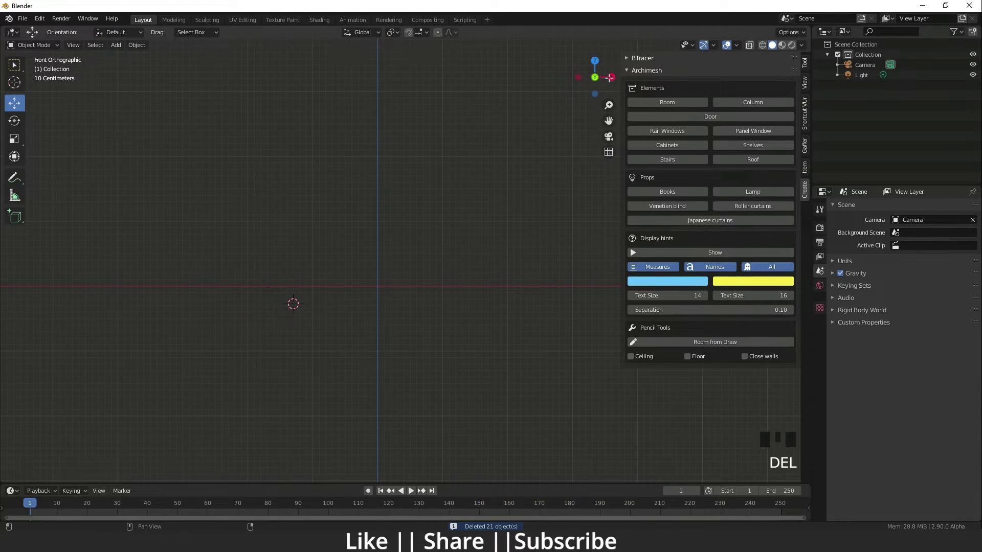
pyautogui.moveTo(761, 197); pyautogui.dragTo(256, 329)
pyautogui.scroll(3)
pyautogui.middleClick(248, 331)
pyautogui.scroll(3)
pyautogui.moveTo(462, 265); pyautogui.dragTo(148, 236)
pyautogui.moveTo(148, 236); pyautogui.dragTo(98, 262)
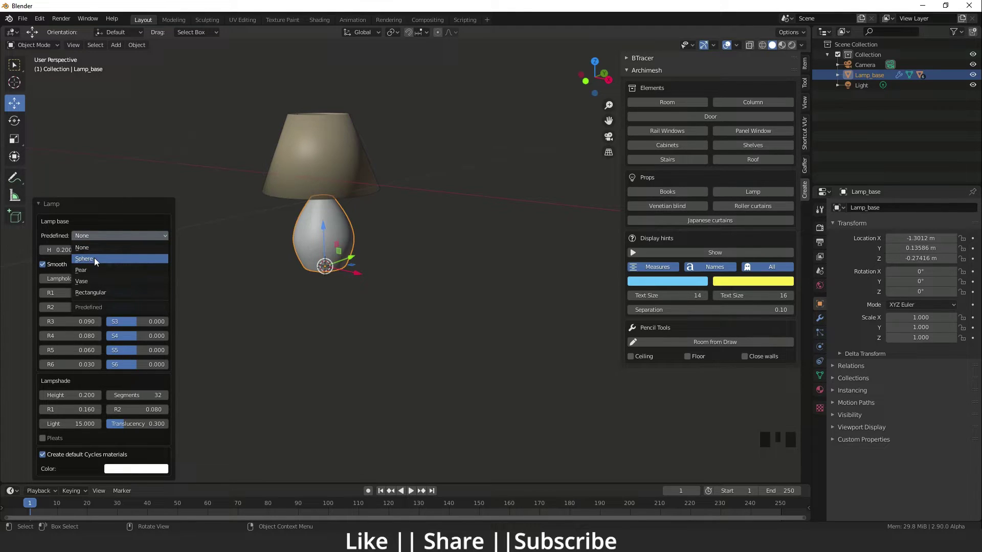
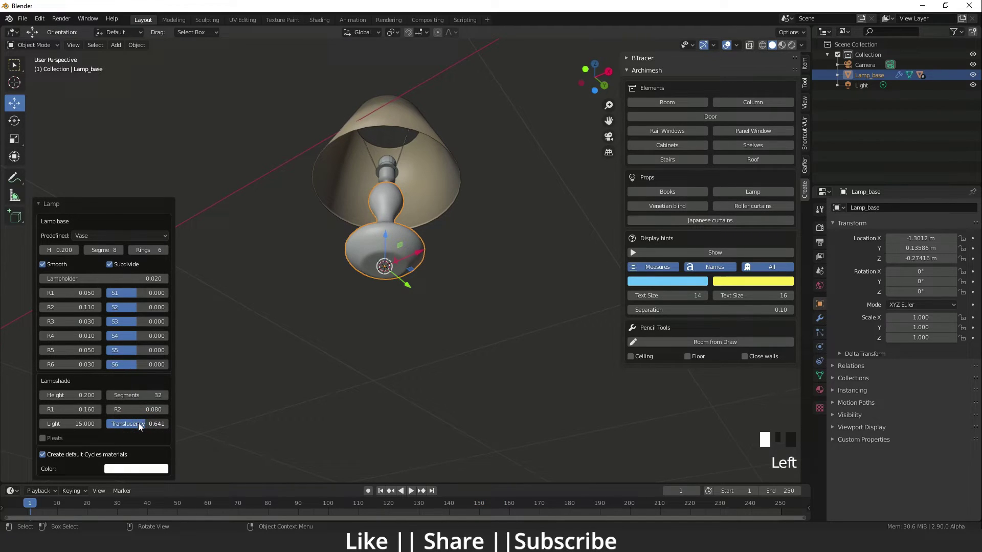
# Make the lamp base blue, then change it to green.
pyautogui.scroll(3)
pyautogui.moveTo(409, 145); pyautogui.dragTo(404, 182)
pyautogui.scroll(-3)
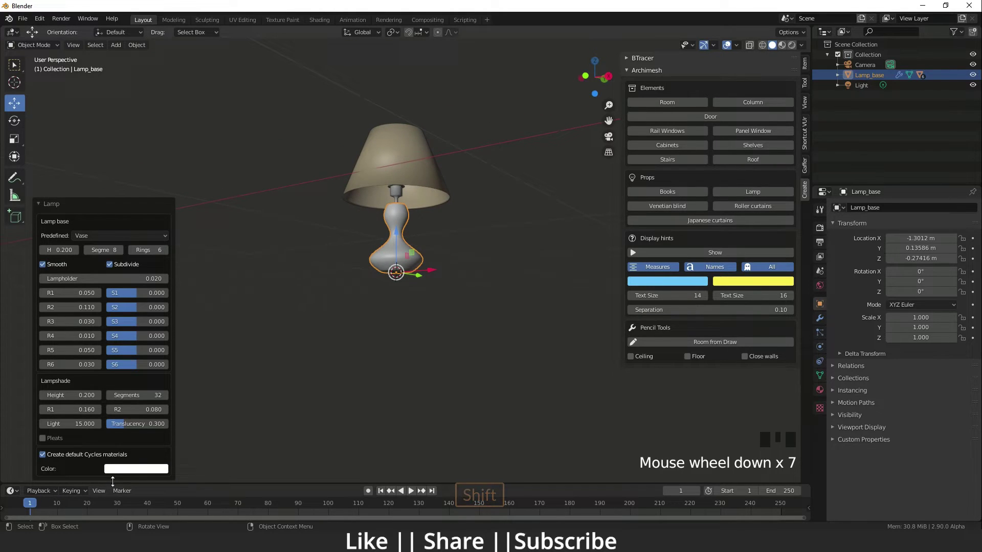
pyautogui.click(158, 471)
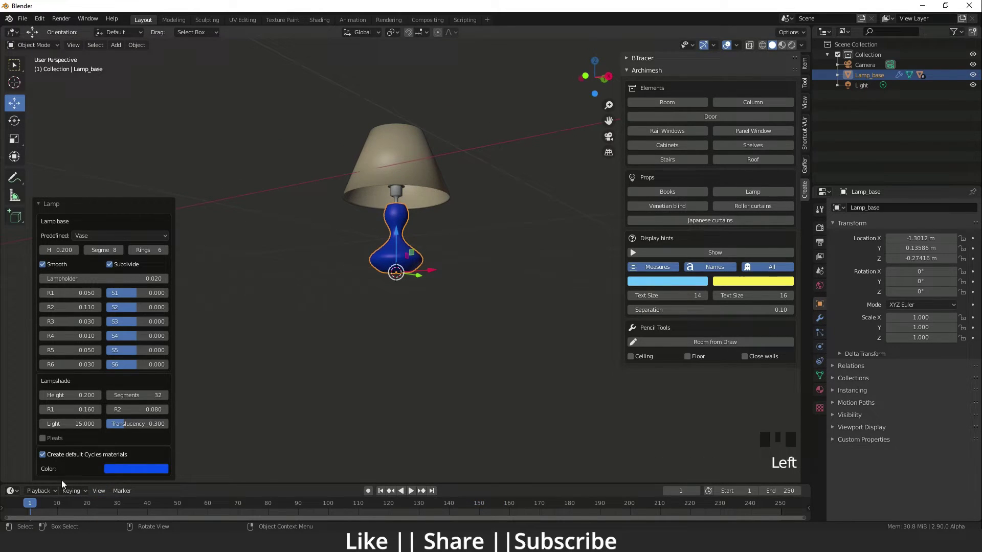
pyautogui.click(140, 468)
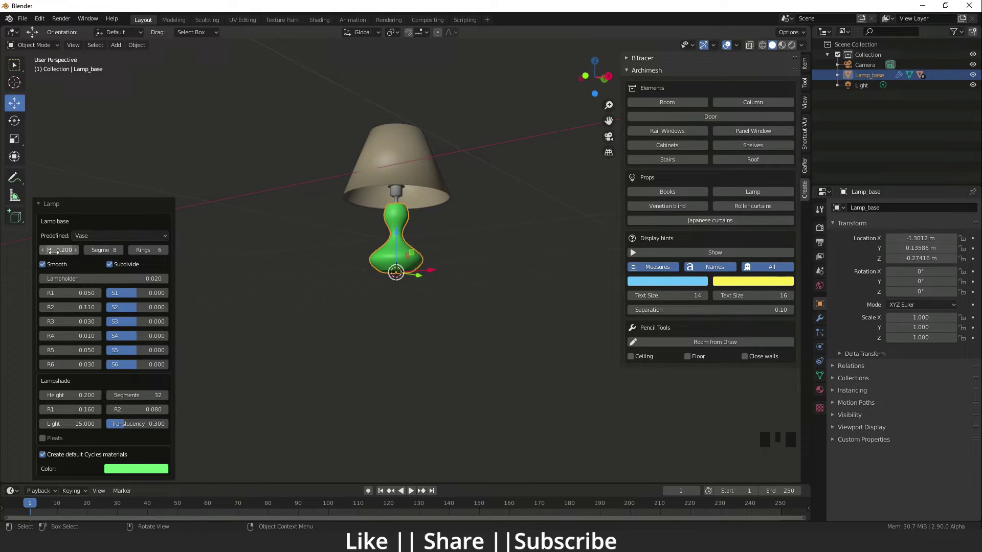
# Select everything and delete the lamp so only the camera and light remain.
pyautogui.scroll(-3)
pyautogui.moveTo(408, 301); pyautogui.dragTo(368, 205)
pyautogui.scroll(3)
pyautogui.moveTo(386, 268); pyautogui.dragTo(386, 358)
pyautogui.scroll(-3)
pyautogui.moveTo(410, 269); pyautogui.dragTo(469, 363)
pyautogui.click(469, 363)
pyautogui.press('Delete')
pyautogui.press('Delete')
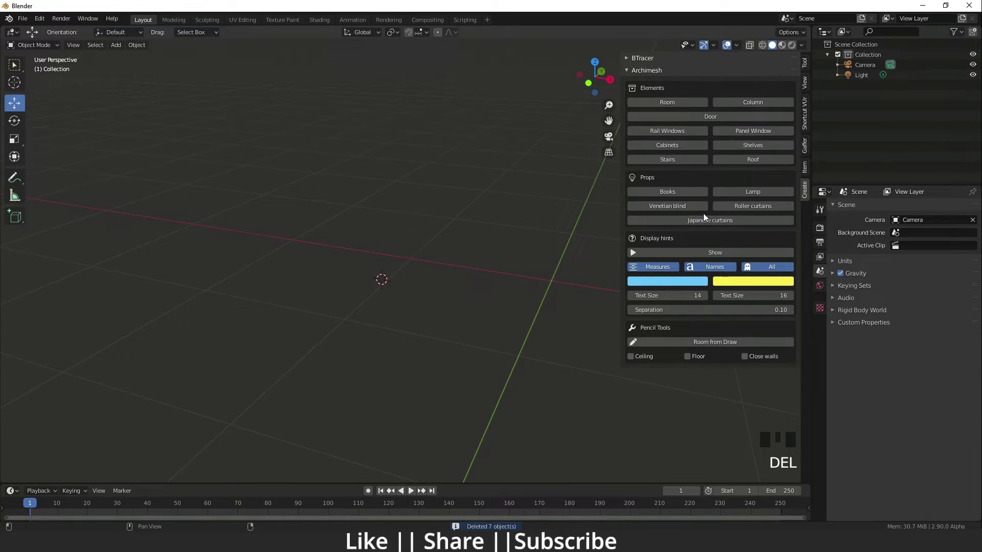
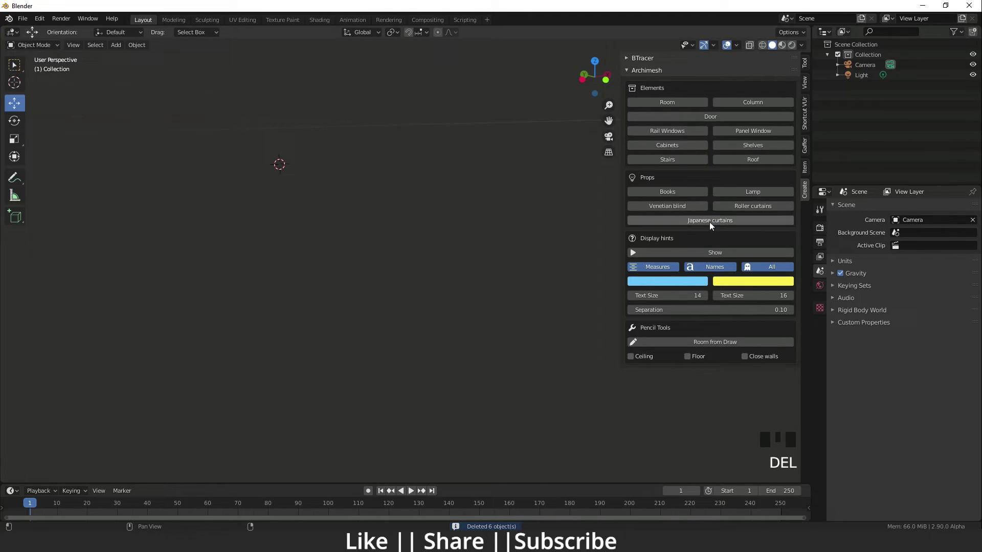
# Turn on the Archimesh display hints.
pyautogui.moveTo(712, 226); pyautogui.dragTo(306, 306)
pyautogui.scroll(-3)
pyautogui.moveTo(313, 306); pyautogui.dragTo(262, 315)
pyautogui.scroll(3)
pyautogui.scroll(3)
pyautogui.click(168, 413)
# Reduce the Measures text size to 12.
pyautogui.moveTo(477, 215); pyautogui.dragTo(168, 412)
pyautogui.moveTo(169, 412); pyautogui.dragTo(362, 357)
pyautogui.moveTo(361, 357); pyautogui.dragTo(103, 413)
pyautogui.moveTo(103, 413); pyautogui.dragTo(386, 364)
# Remove the Japanese curtains so the scene holds just the camera and light.
pyautogui.scroll(-3)
pyautogui.scroll(3)
pyautogui.scroll(-3)
pyautogui.moveTo(332, 305); pyautogui.dragTo(310, 168)
pyautogui.click(318, 176)
pyautogui.press('Delete')
pyautogui.press('Delete')
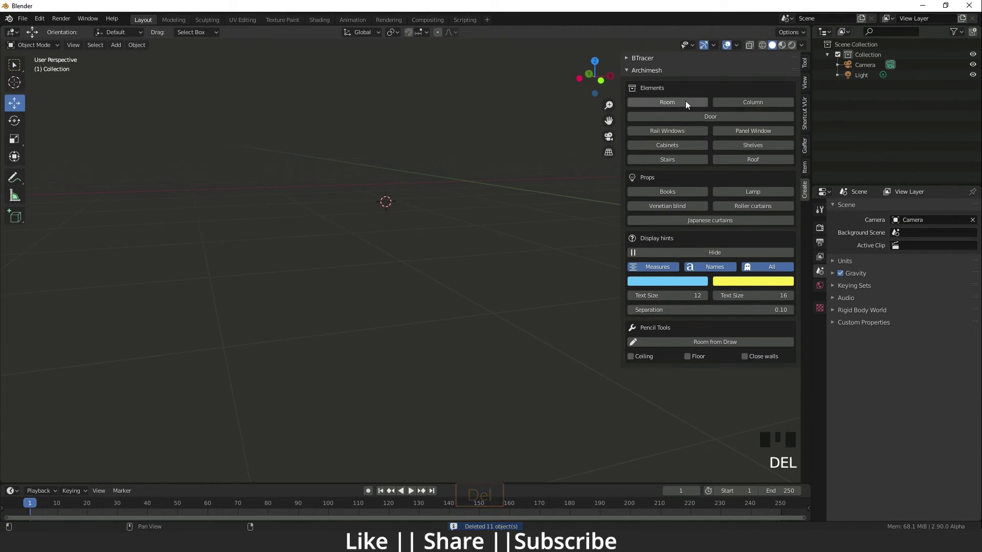